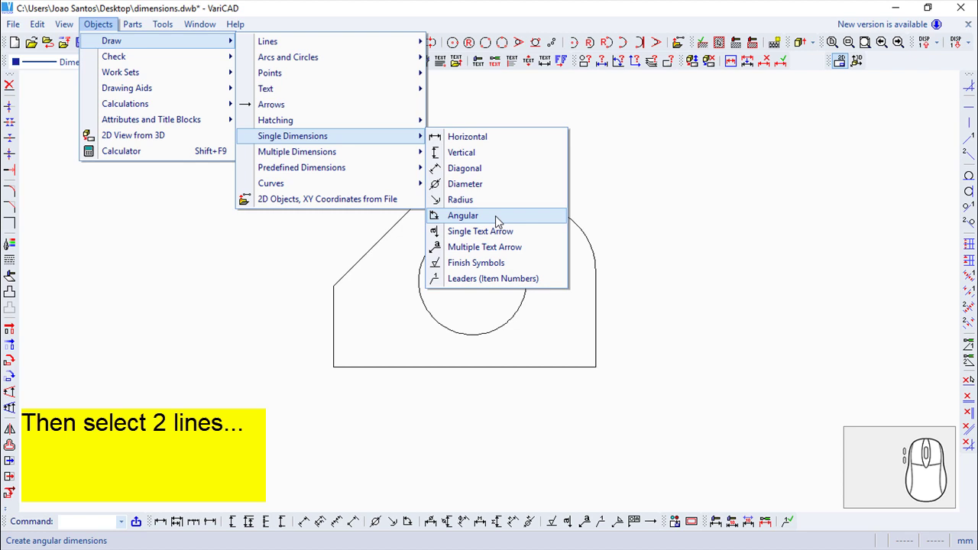
Place the 135° angular dimension between the chamfer line and the top edge above the corner
click(495, 225)
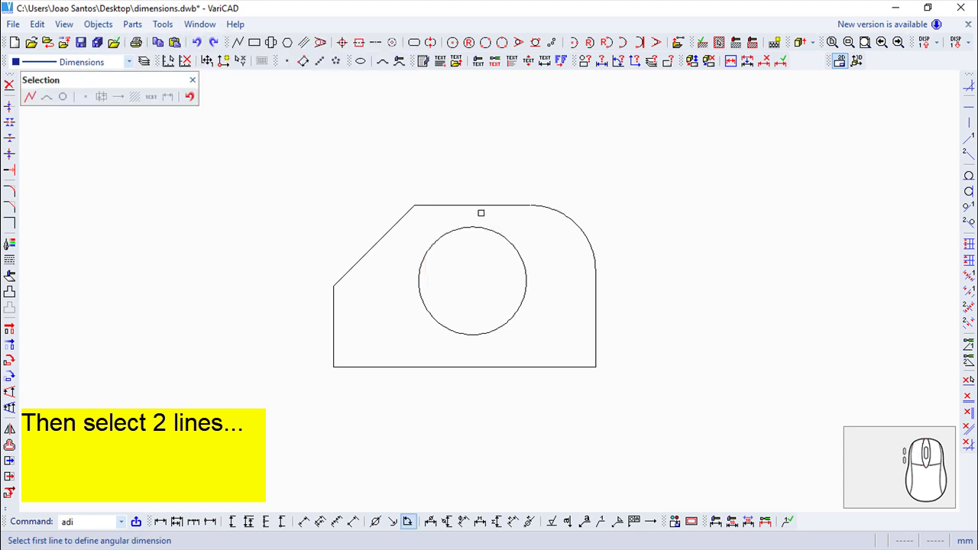
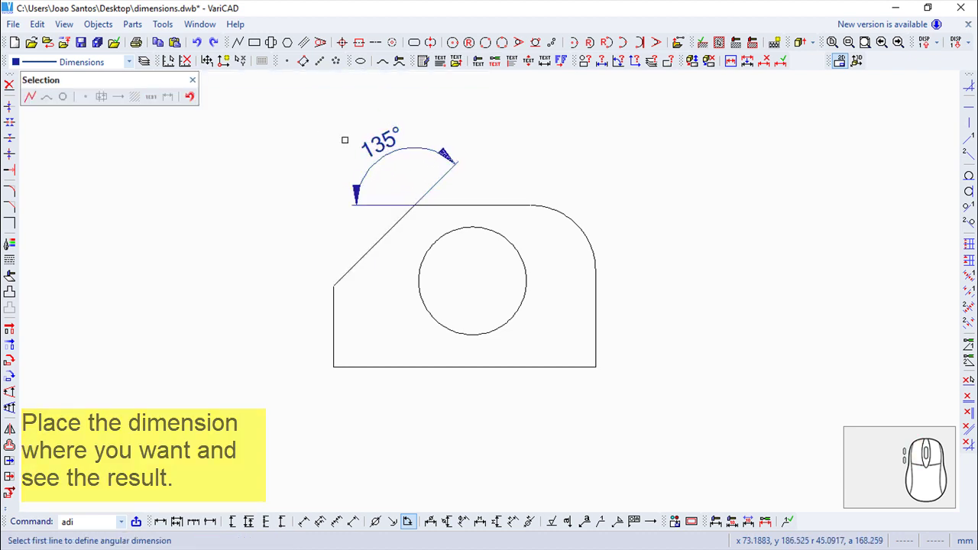
click(193, 89)
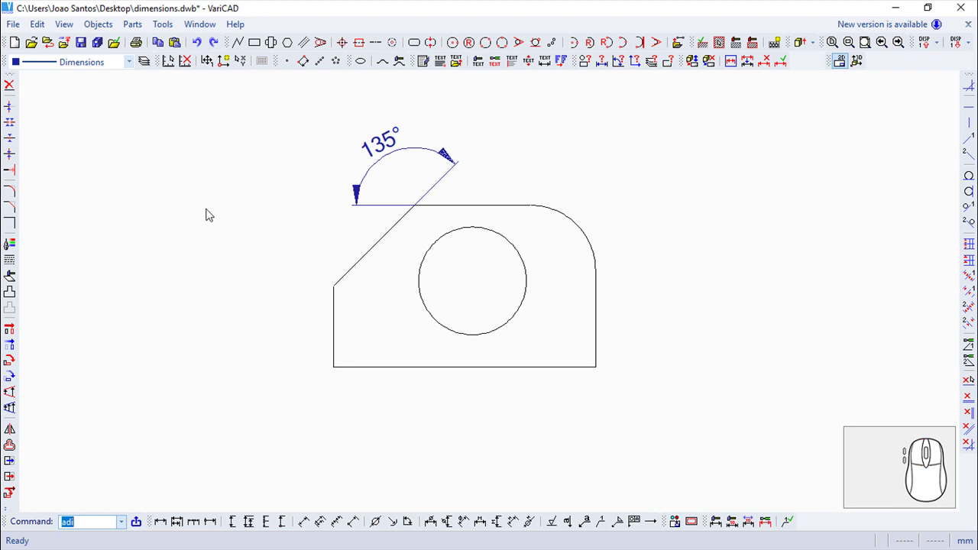